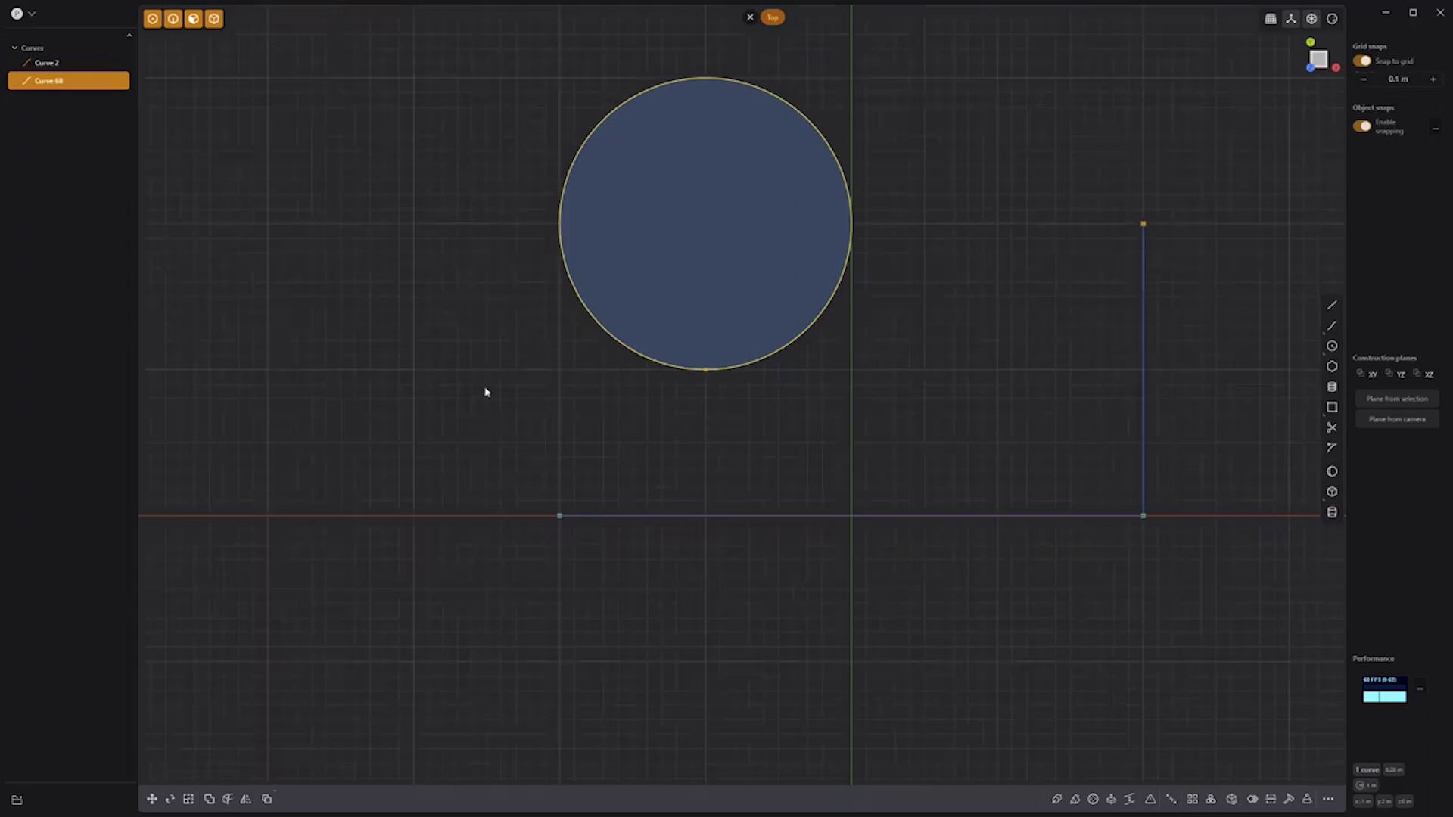
# Search the command palette for the grid snapping toggle to assign it a shortcut.
pyautogui.press('f')
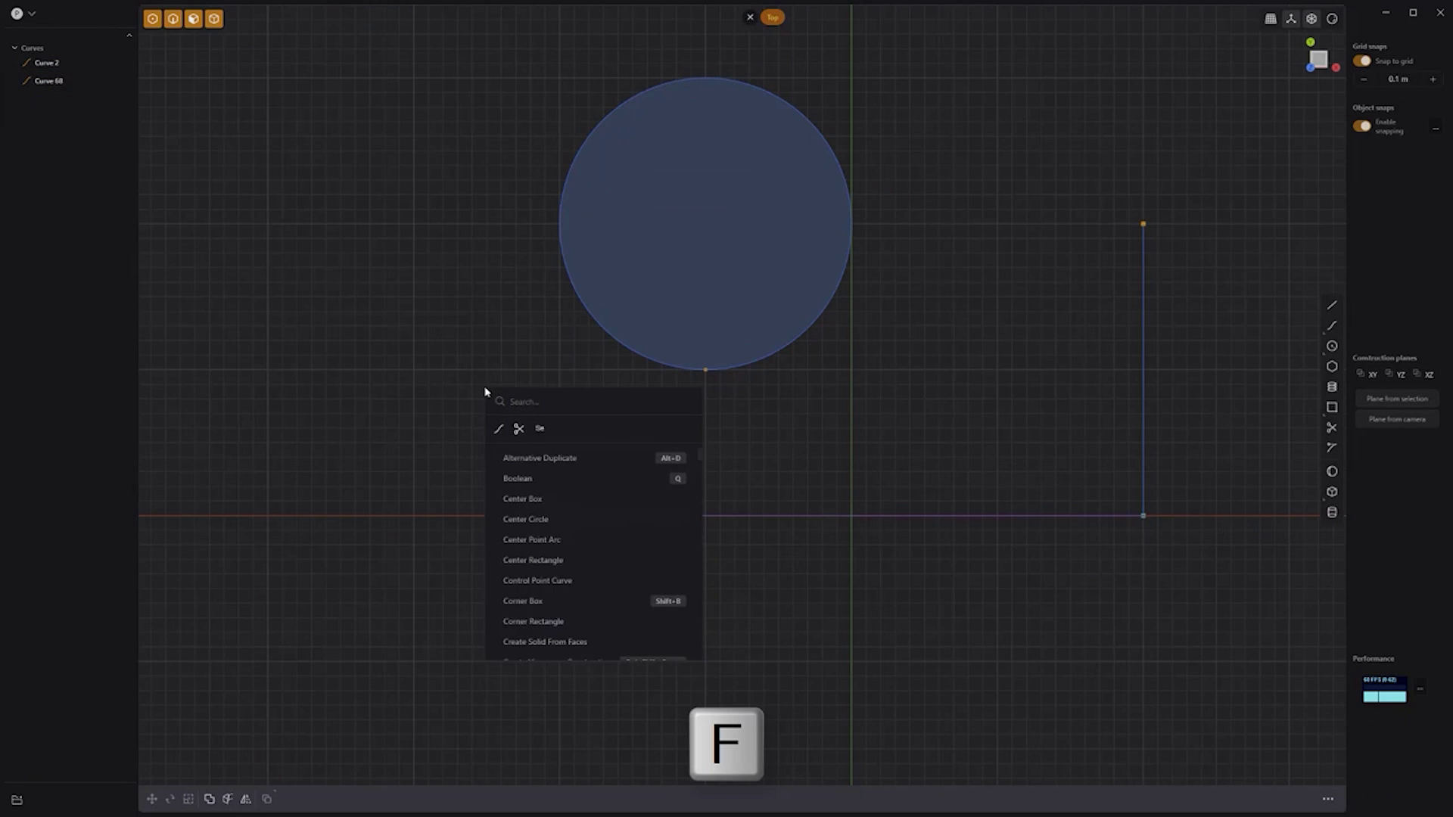